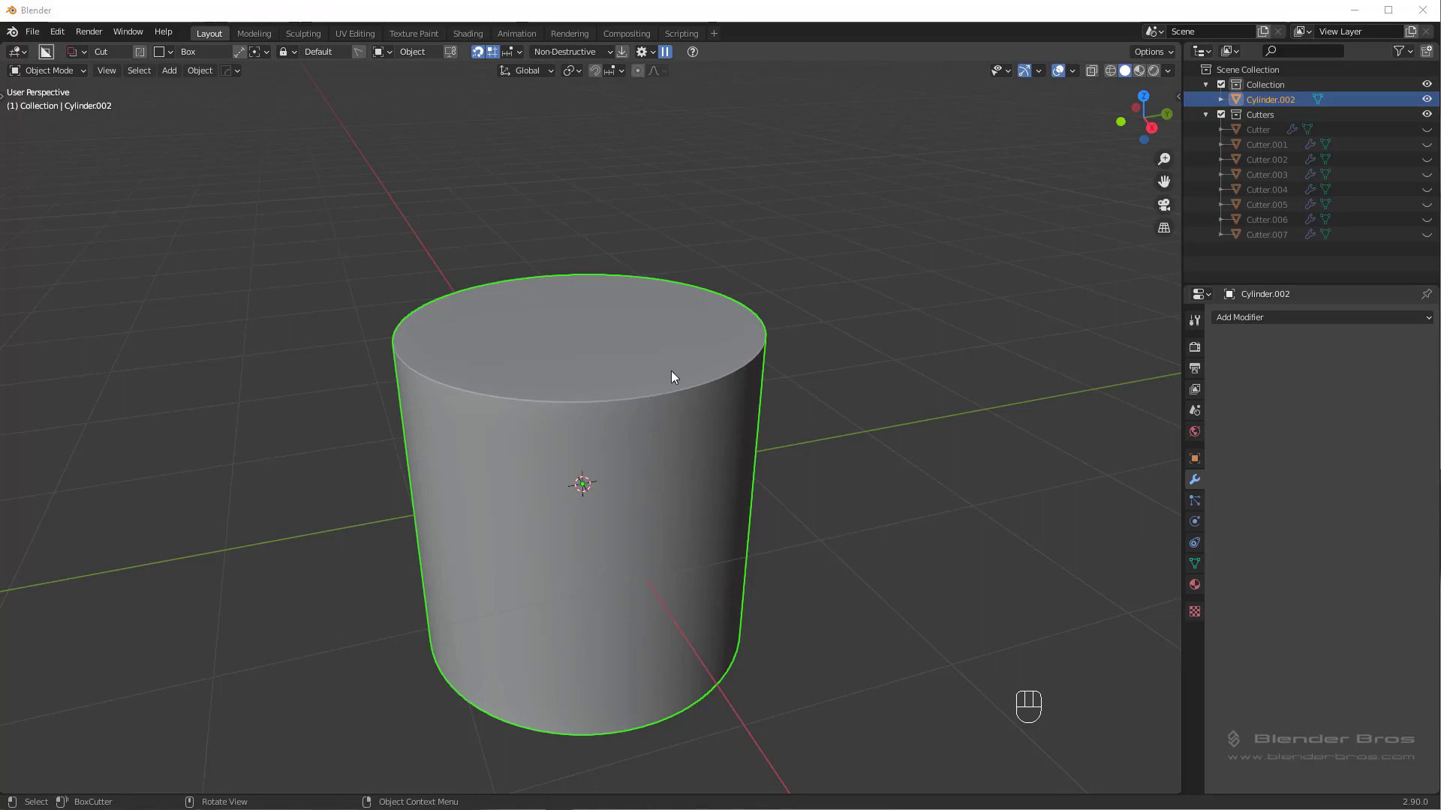
Bevel the cylinder's edges with Hard Ops, then BoxCutter a square notch into the top rim.
left_click_drag(649, 392, 656, 402)
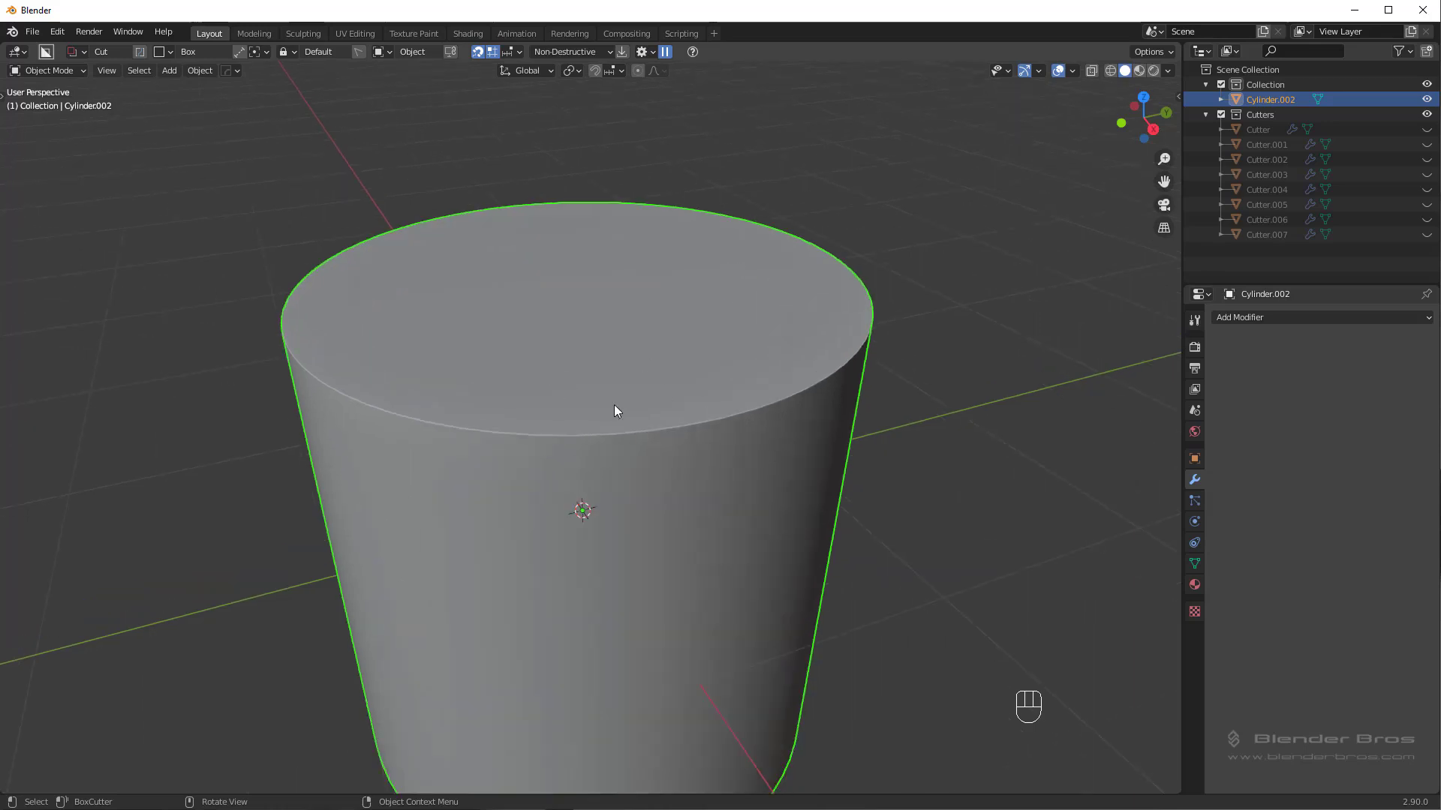
middle_click(642, 404)
key("q")
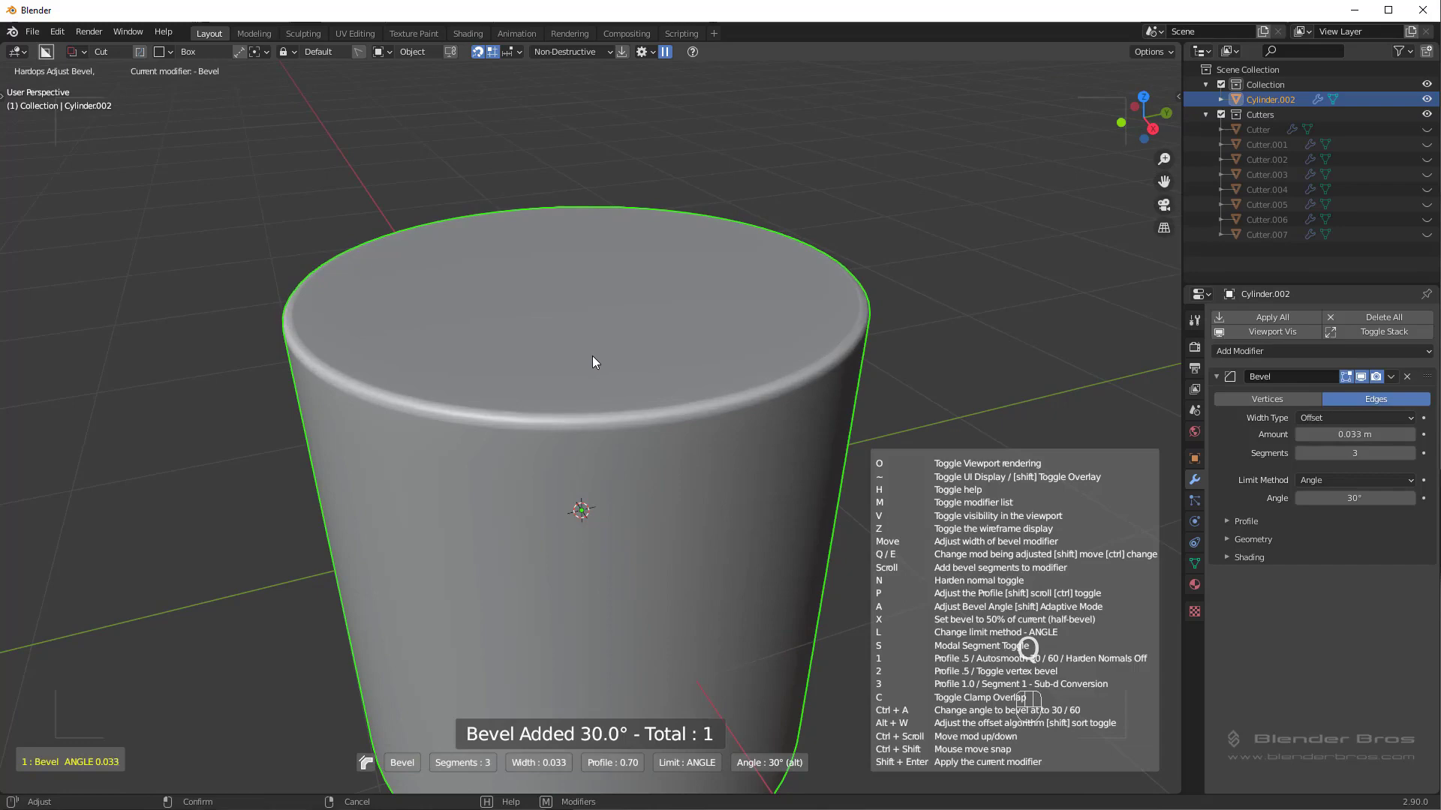
left_click_drag(502, 340, 904, 650)
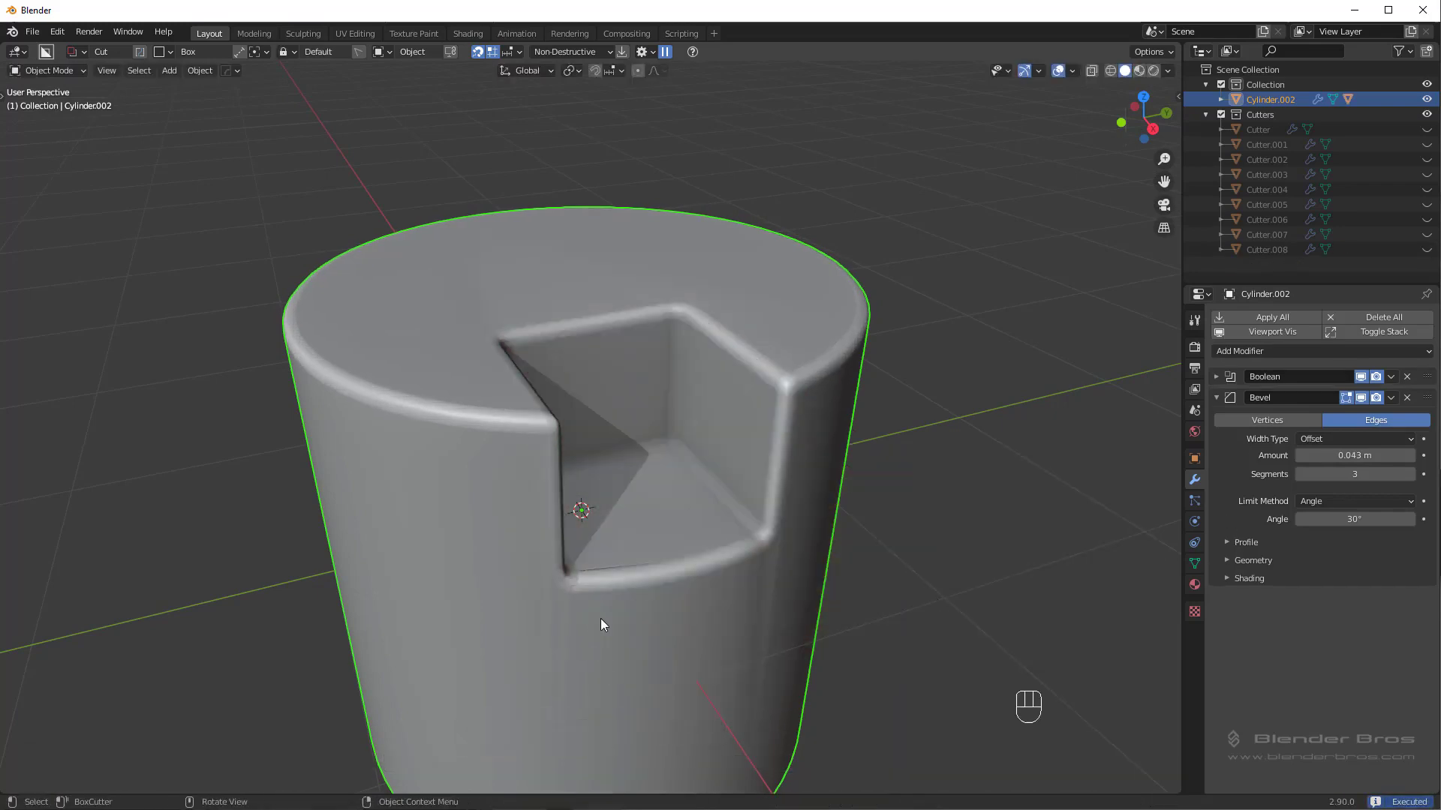
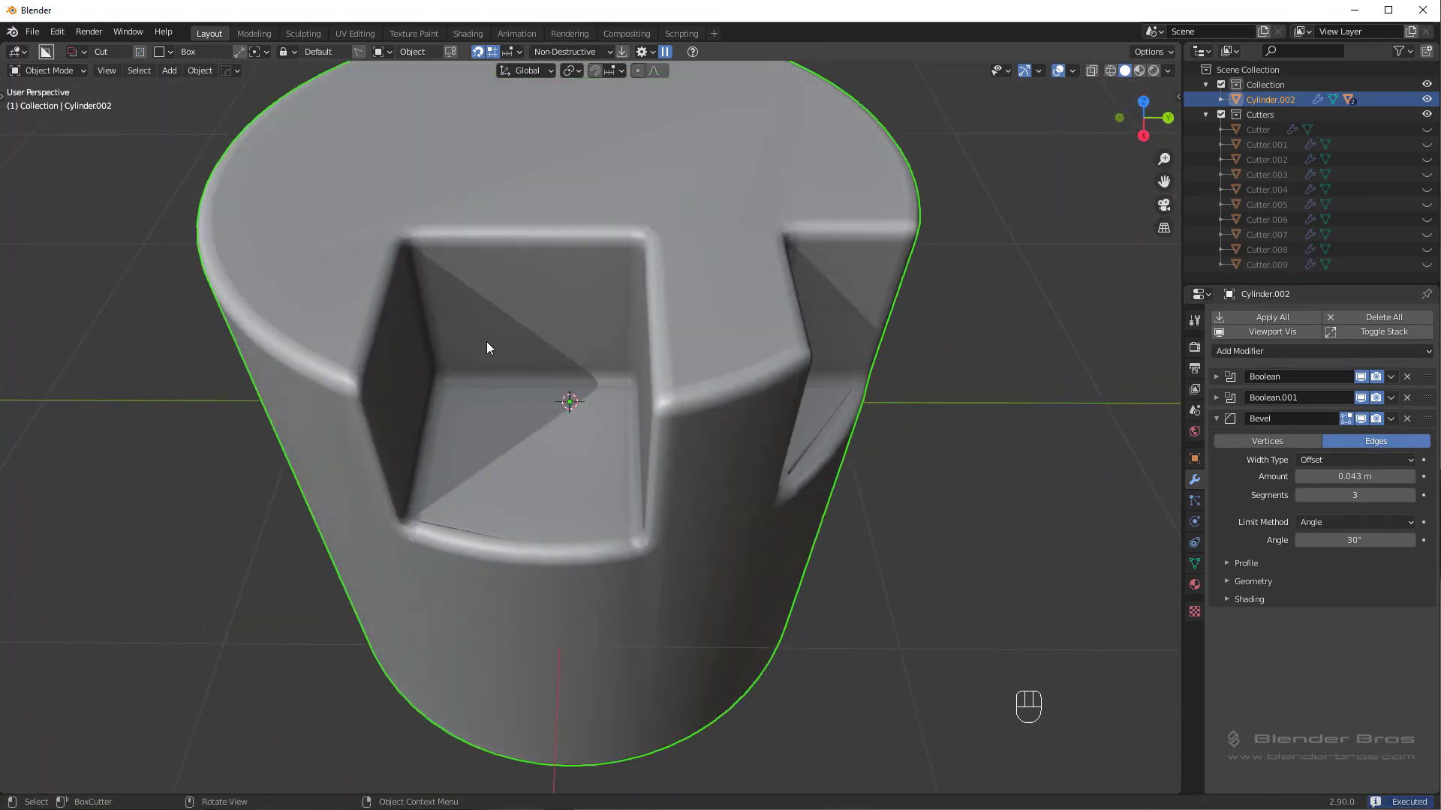
Orbit and pan the view to inspect both notches on the cylinder rim.
left_click_drag(386, 368, 324, 369)
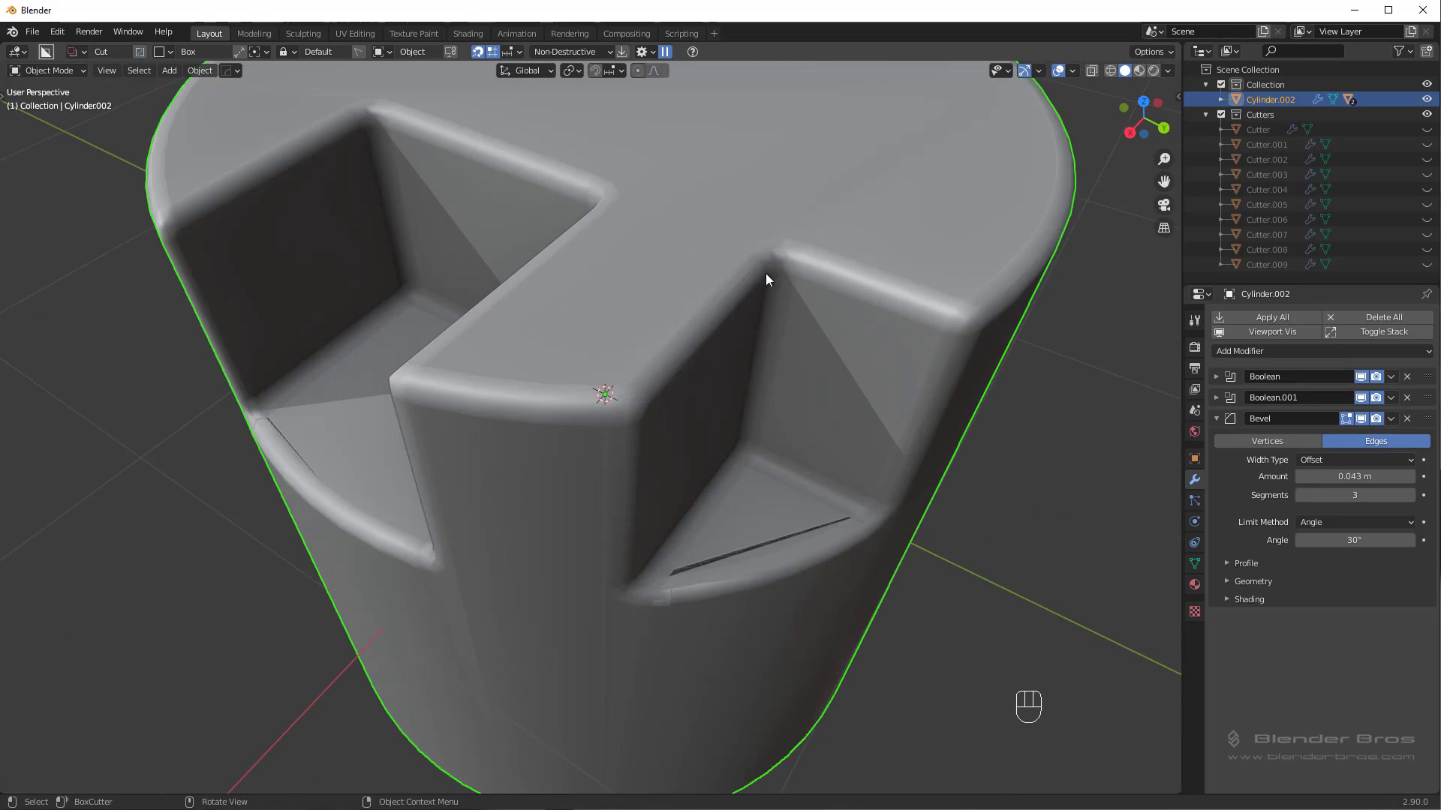
middle_click(723, 439)
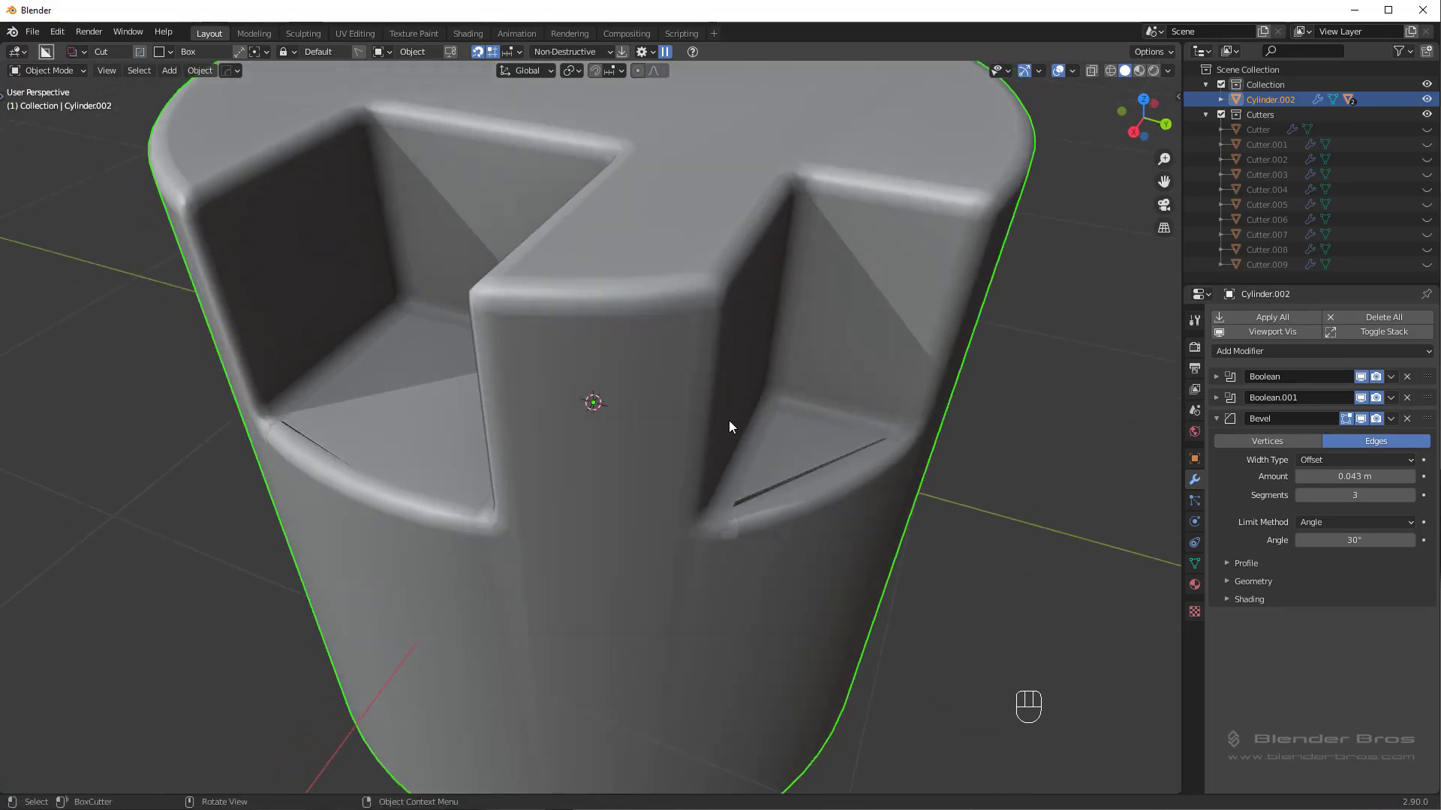
left_click_drag(773, 409, 597, 435)
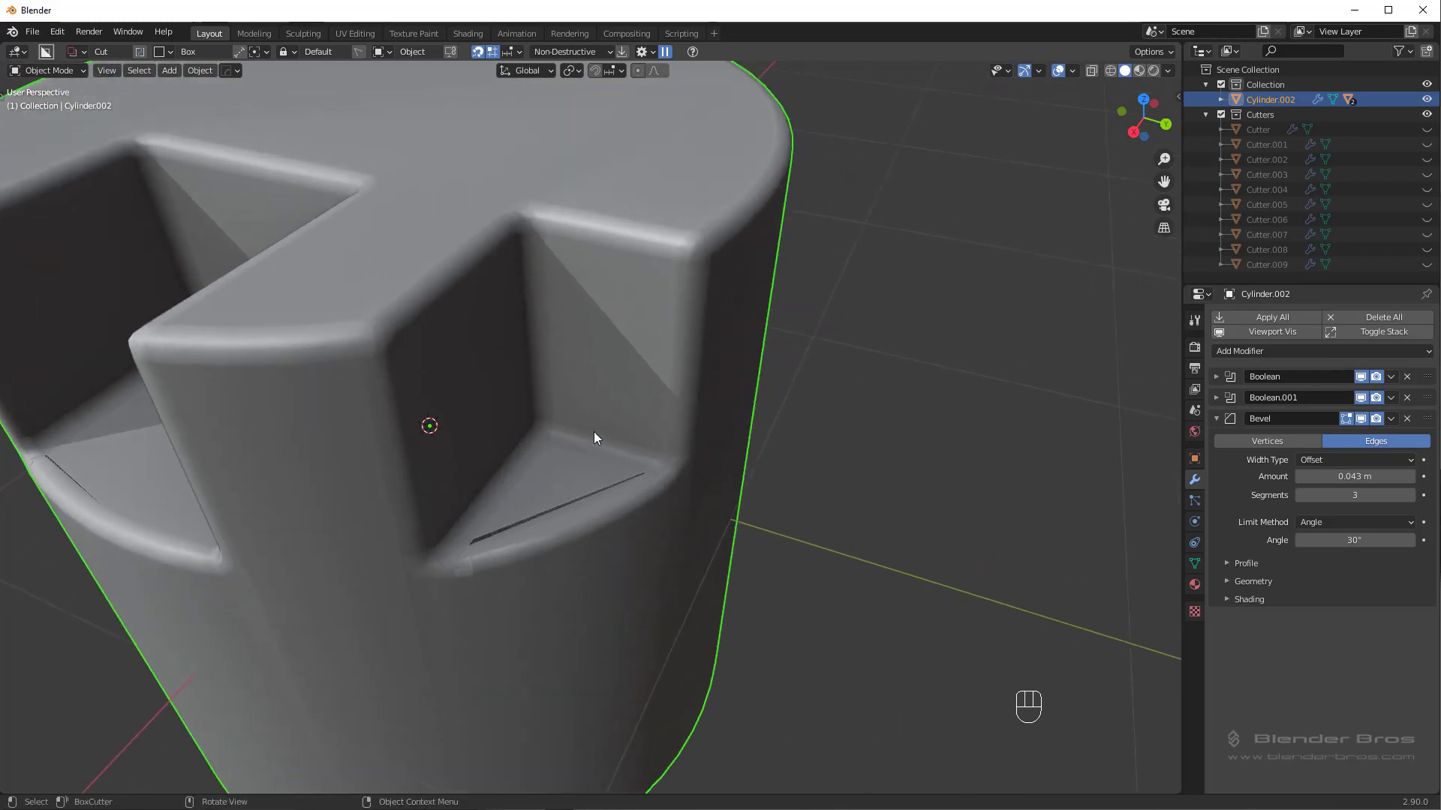
middle_click(645, 429)
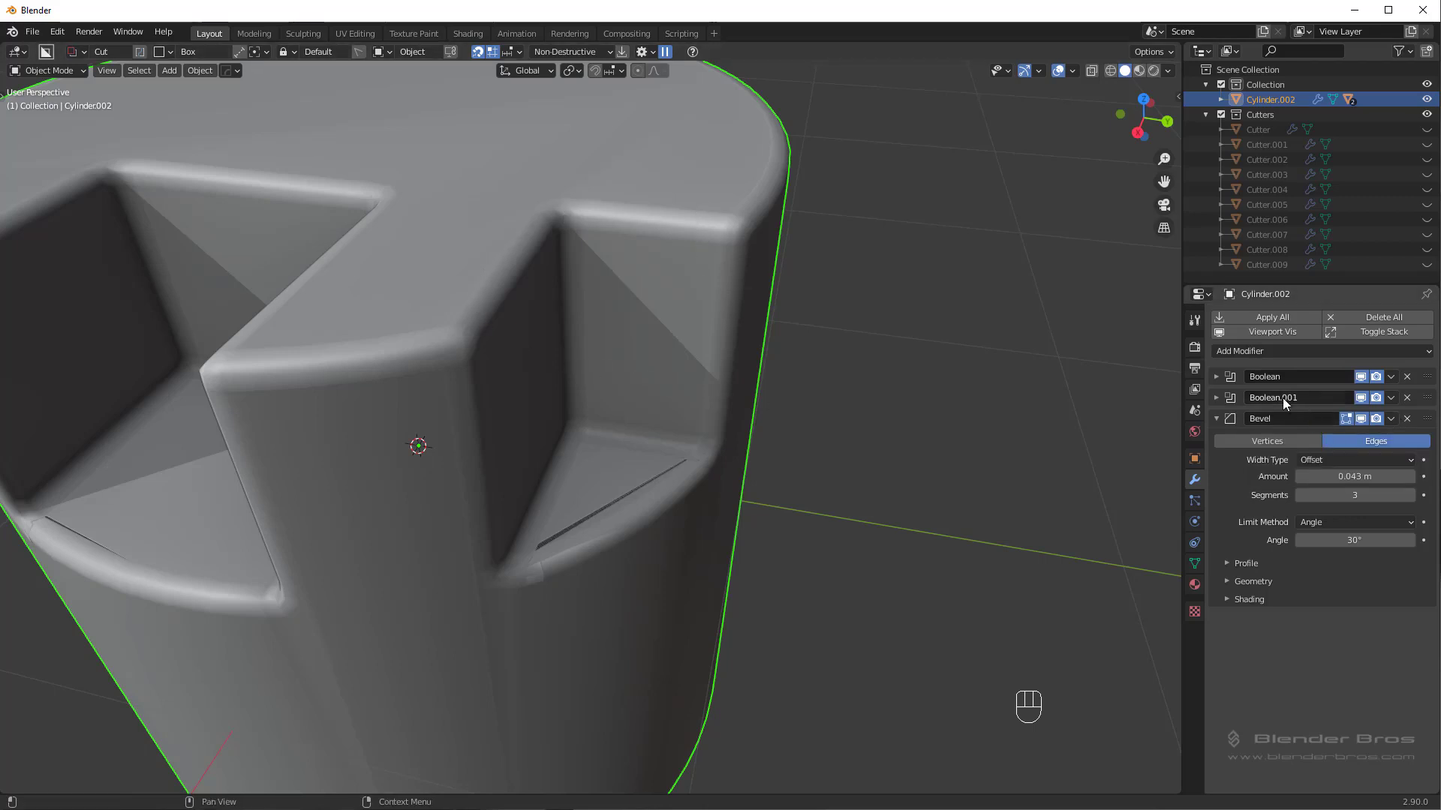
Re-enable Boolean.001 and move it below the Bevel modifier so its notch stays sharp.
double_click(1366, 399)
left_click_drag(1430, 402, 1415, 605)
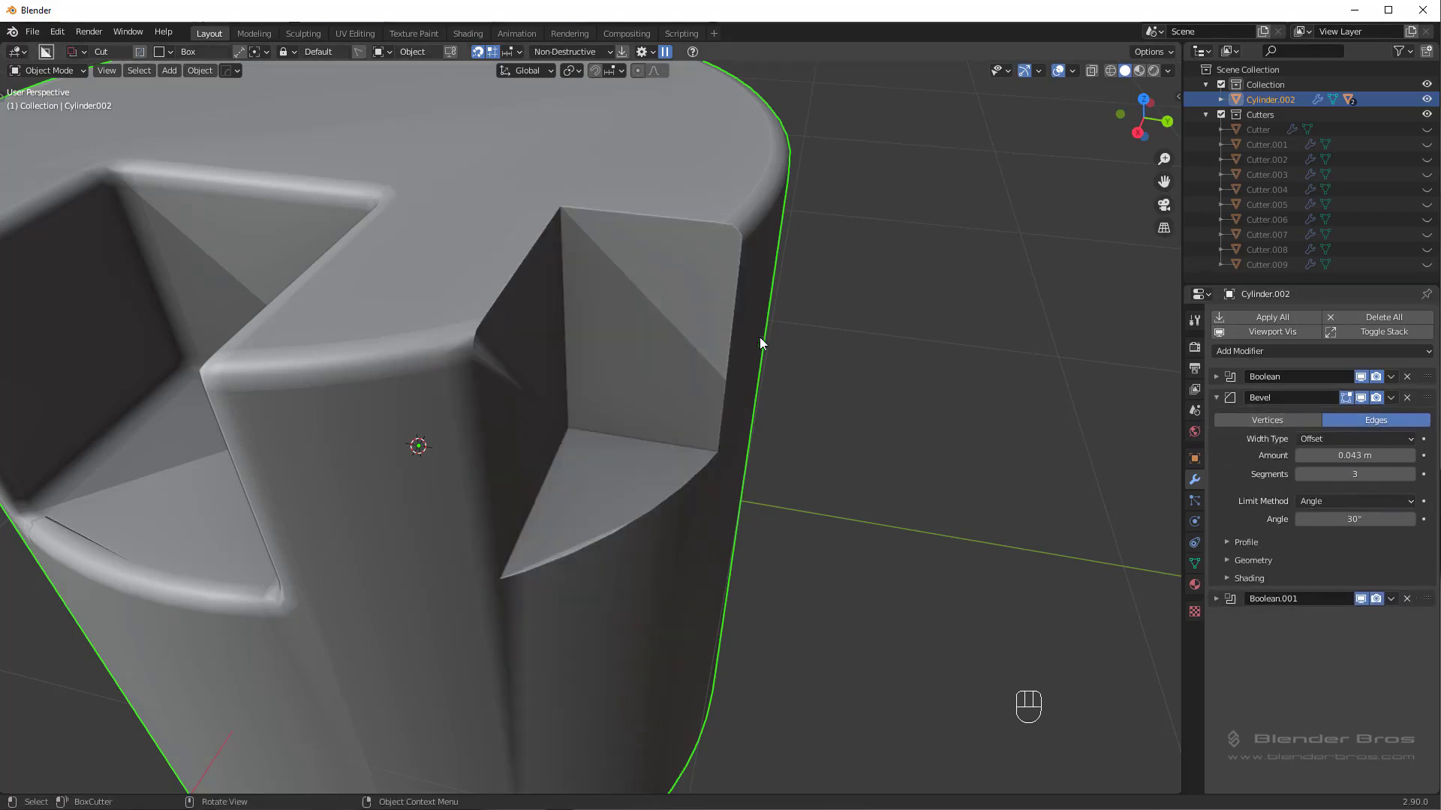
key("q")
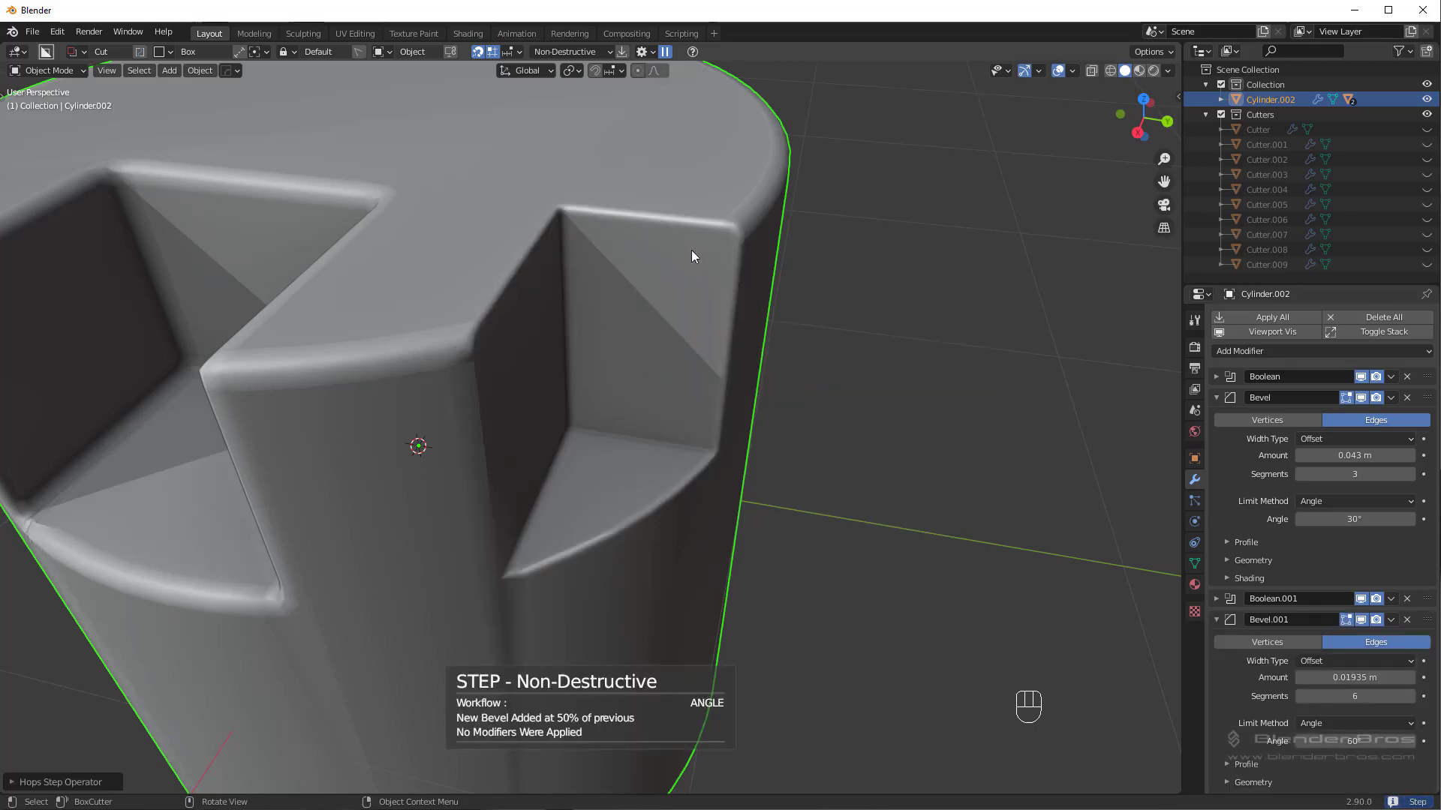
left_click_drag(858, 495, 839, 508)
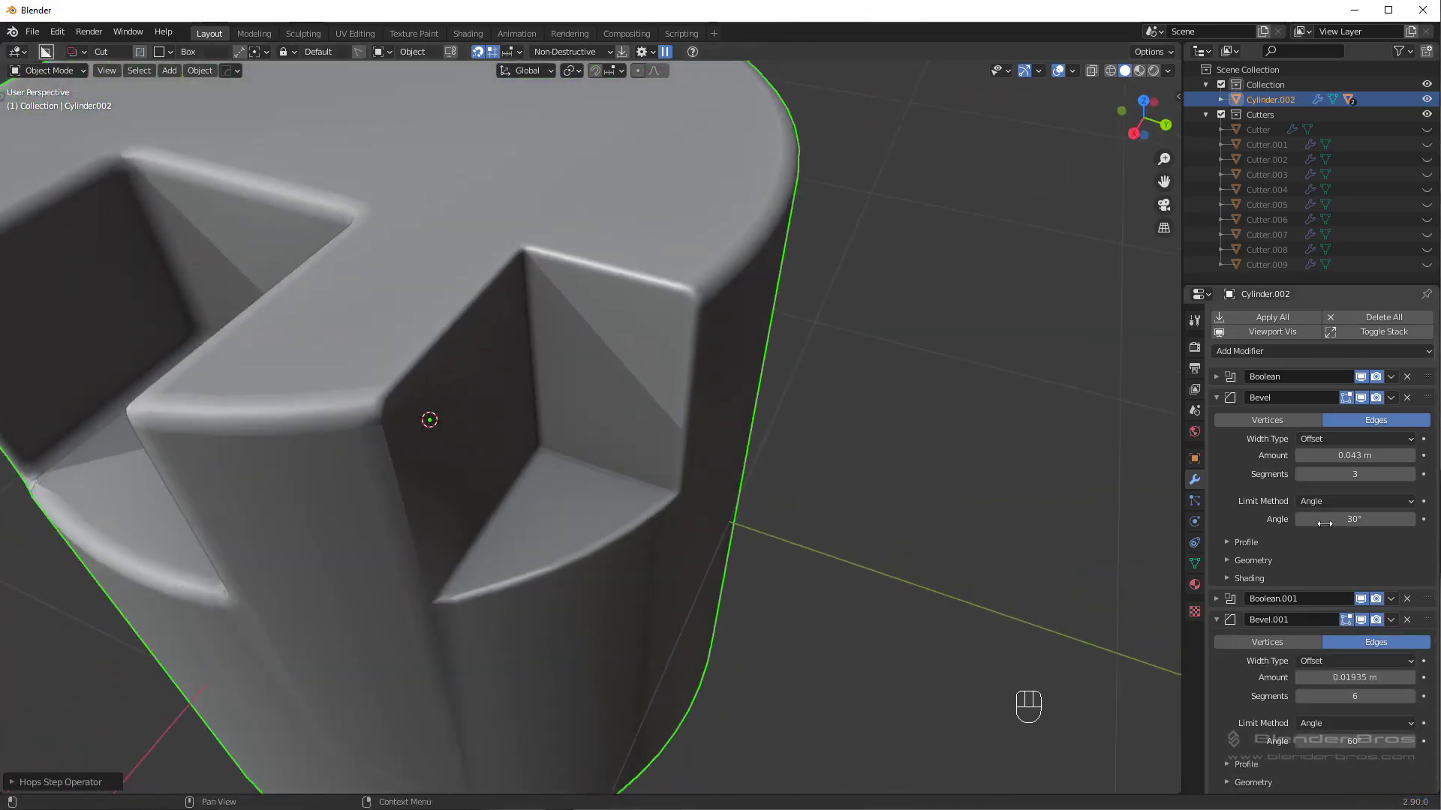
left_click(1409, 629)
middle_click(771, 396)
key("q")
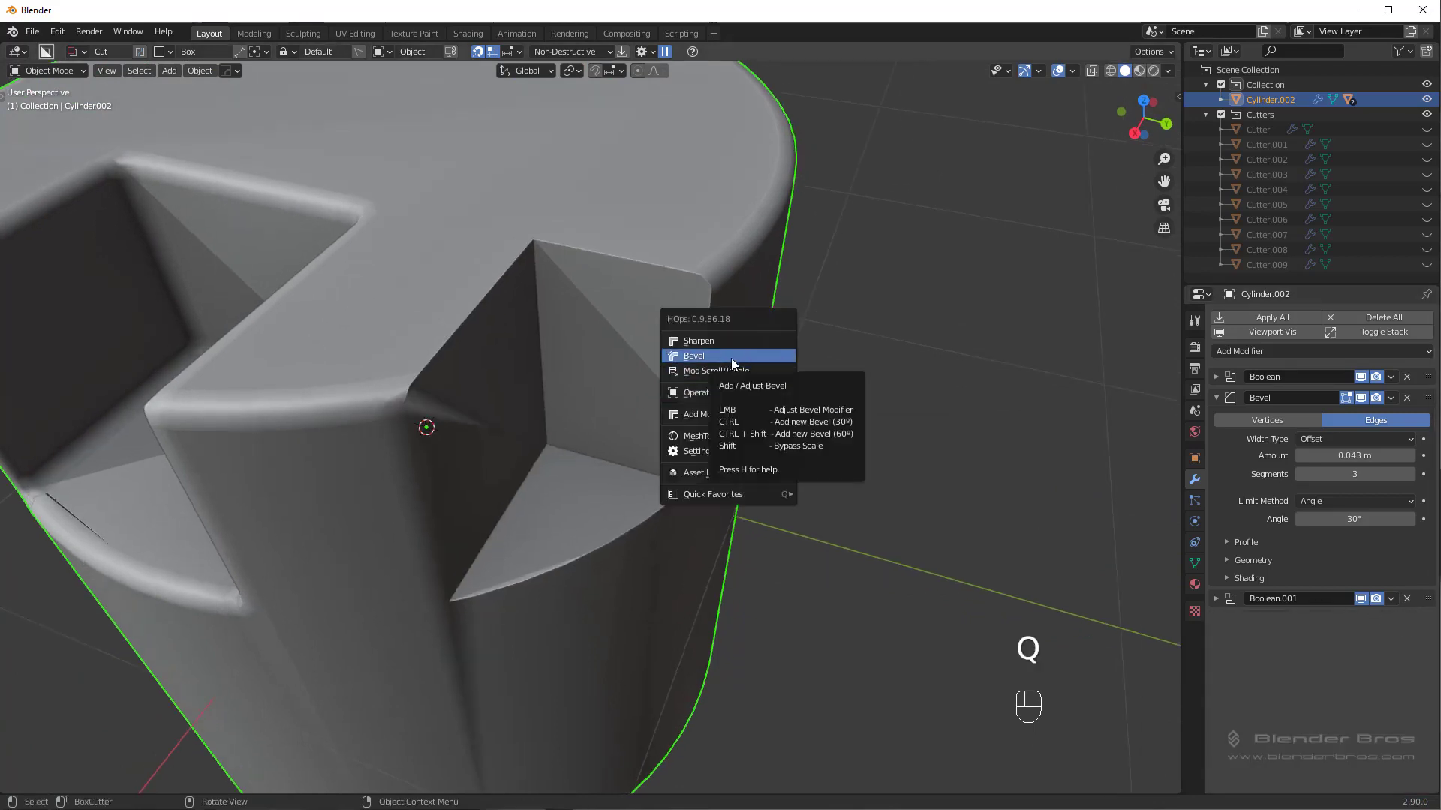
key("shift+c")
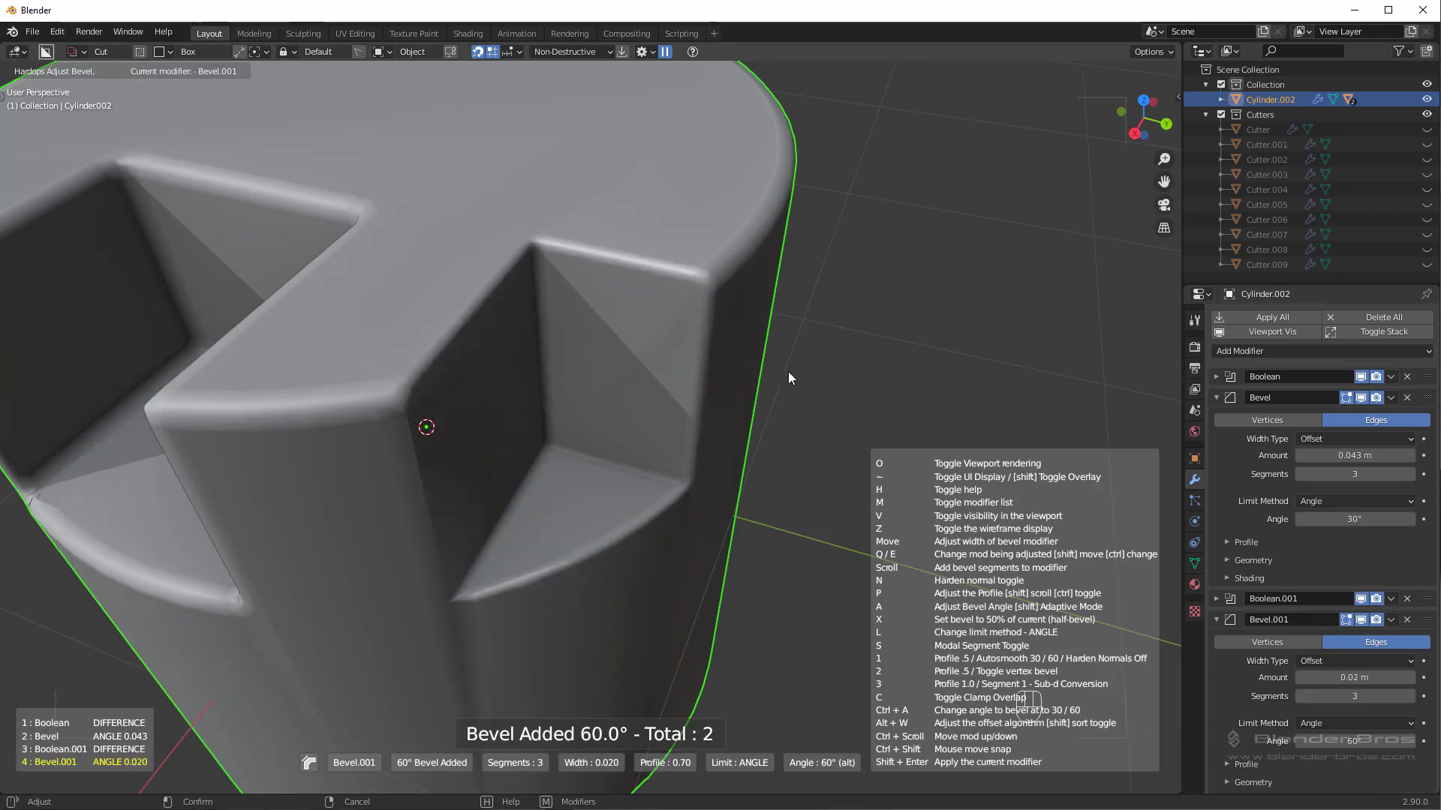
key("q")
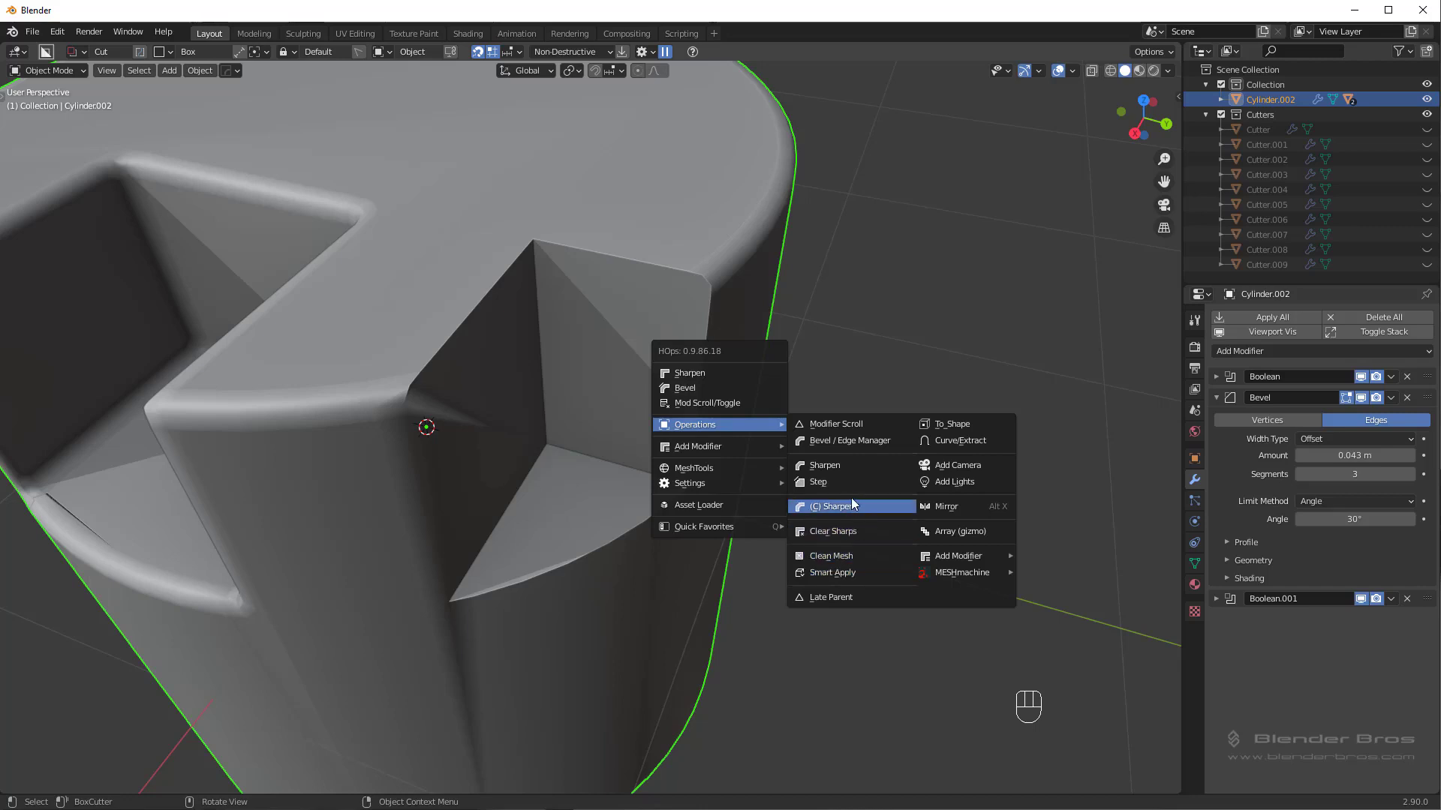
Apply a Hard Ops Step bevel at 50% width to the second notch and view the whole cylinder.
left_click_drag(869, 455, 866, 480)
left_click_drag(694, 469, 678, 465)
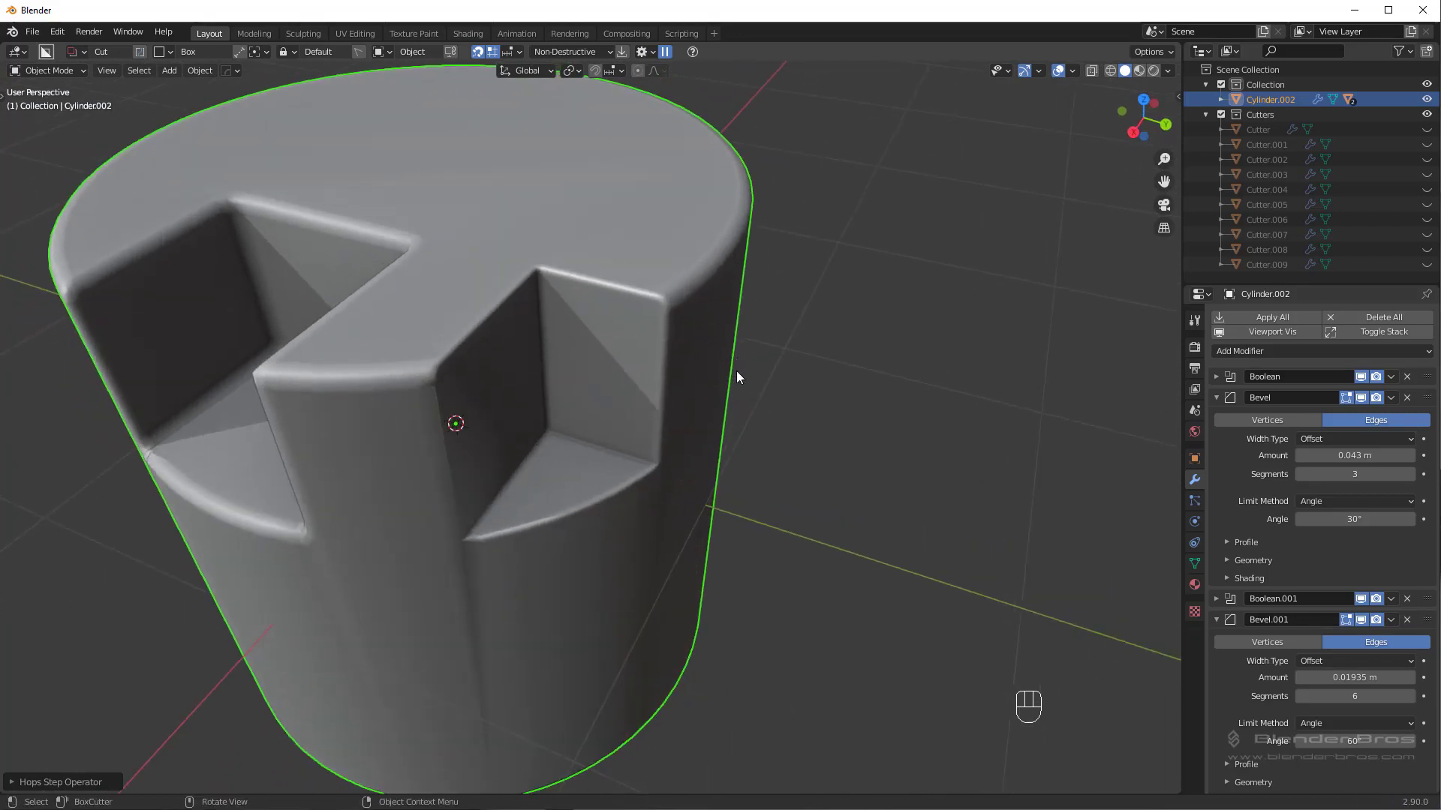
middle_click(713, 363)
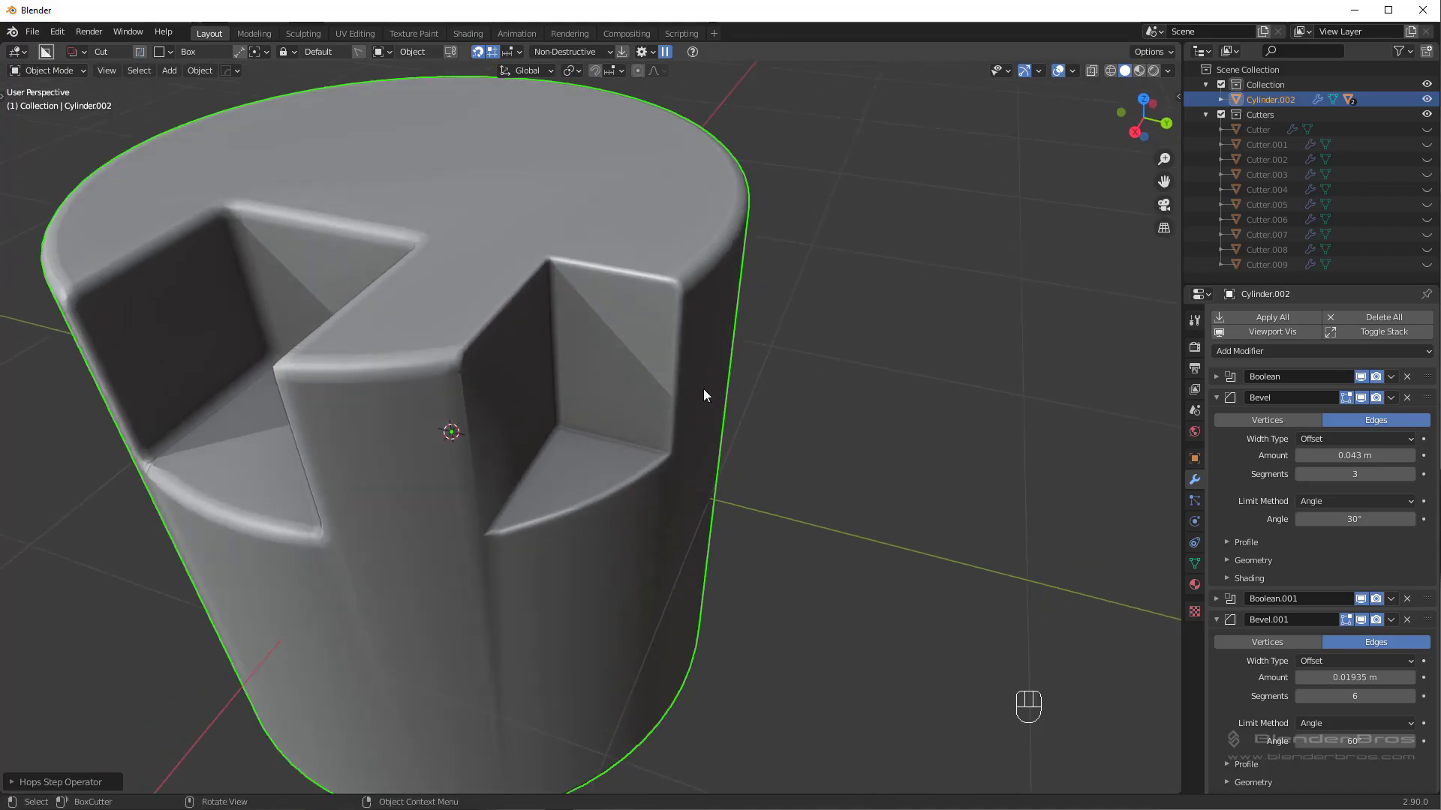